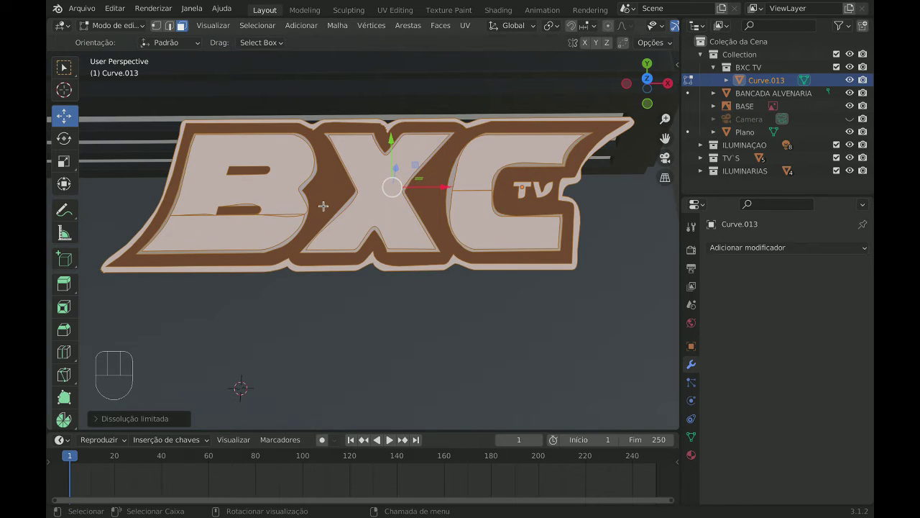
Step: Return the Curve.013 logo to Object Mode so it shows as a whole object
key(Tab)
middle_click(392, 204)
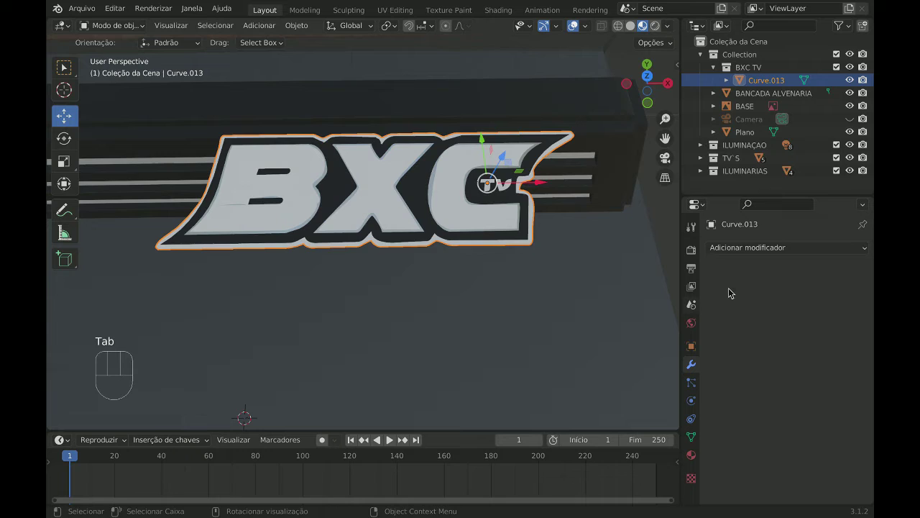
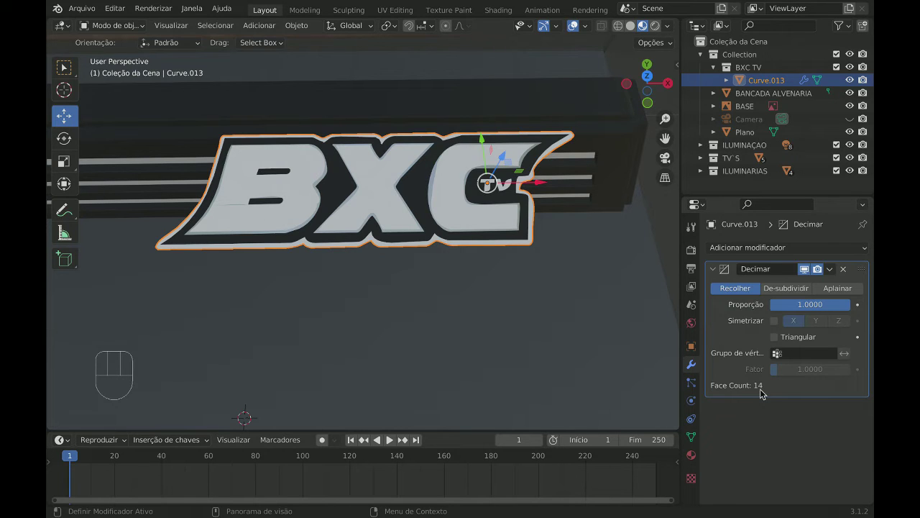
Step: Orbit the view to inspect the logo from higher angles over the counter top
drag(398, 221, 320, 181)
drag(359, 174, 374, 167)
drag(379, 166, 378, 154)
drag(361, 172, 359, 173)
middle_click(343, 187)
drag(327, 203, 356, 223)
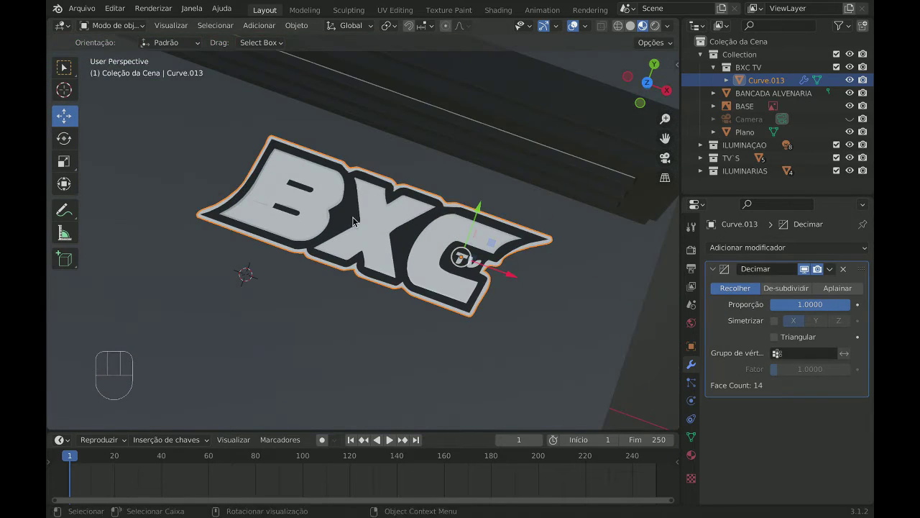
drag(358, 208, 369, 174)
drag(365, 152, 384, 160)
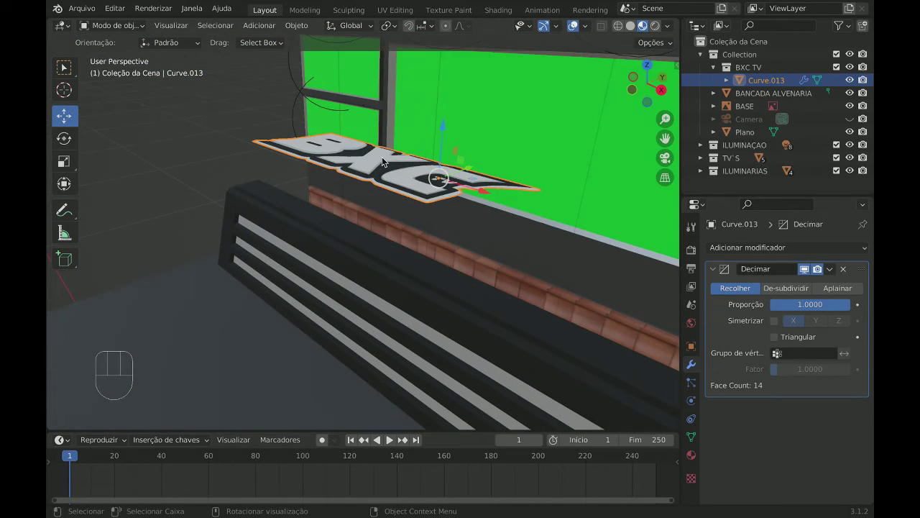
drag(364, 156, 360, 148)
drag(364, 152, 370, 177)
middle_click(402, 198)
Step: Orbit along the counter edge and front to check the logo within the wider scene
drag(435, 196, 405, 203)
drag(394, 185, 351, 199)
middle_click(371, 184)
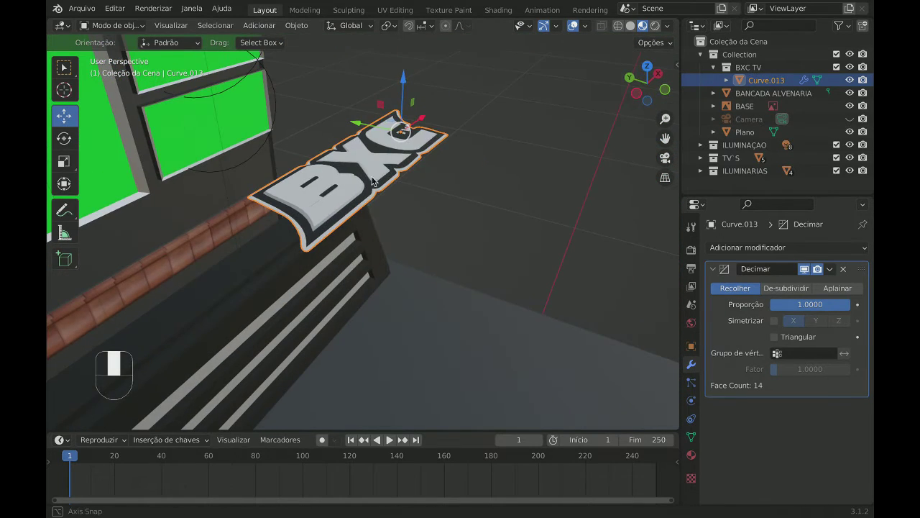
drag(372, 171, 372, 182)
drag(345, 194, 372, 190)
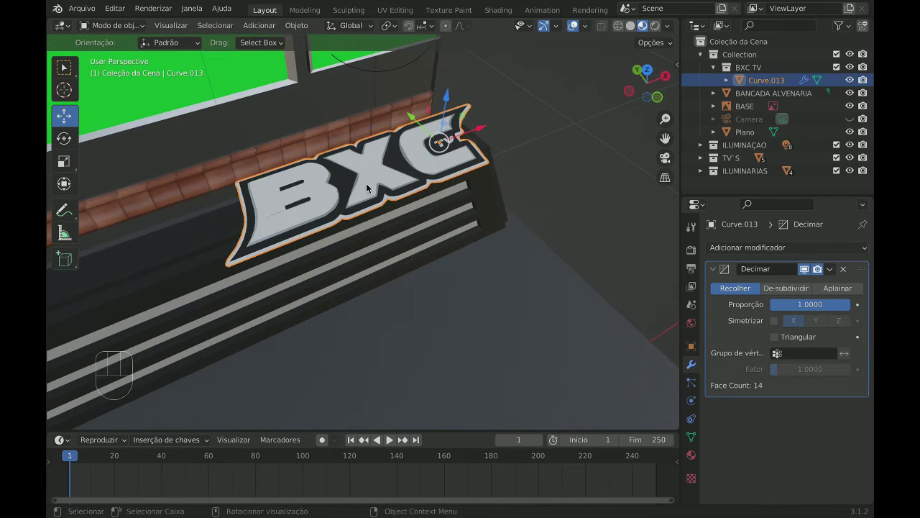
middle_click(371, 203)
drag(394, 182, 362, 210)
drag(385, 181, 368, 188)
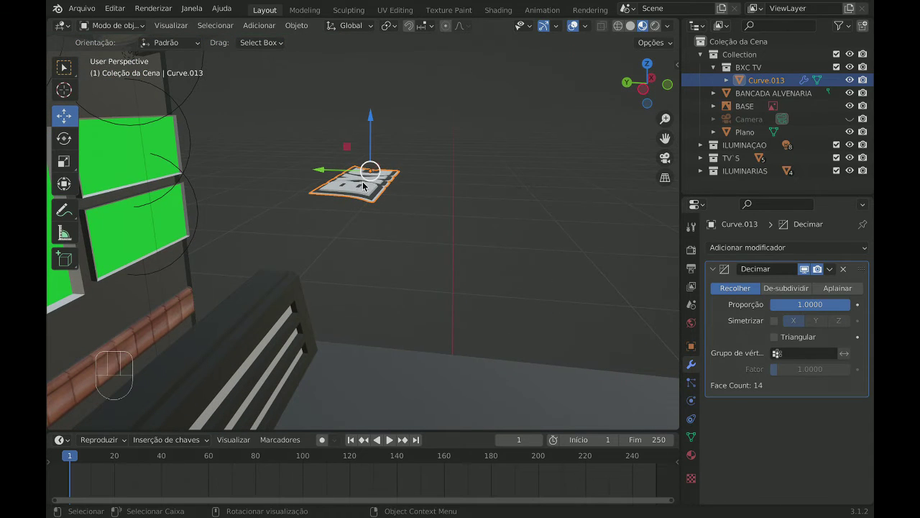
drag(363, 191, 380, 190)
drag(332, 231, 378, 200)
middle_click(353, 214)
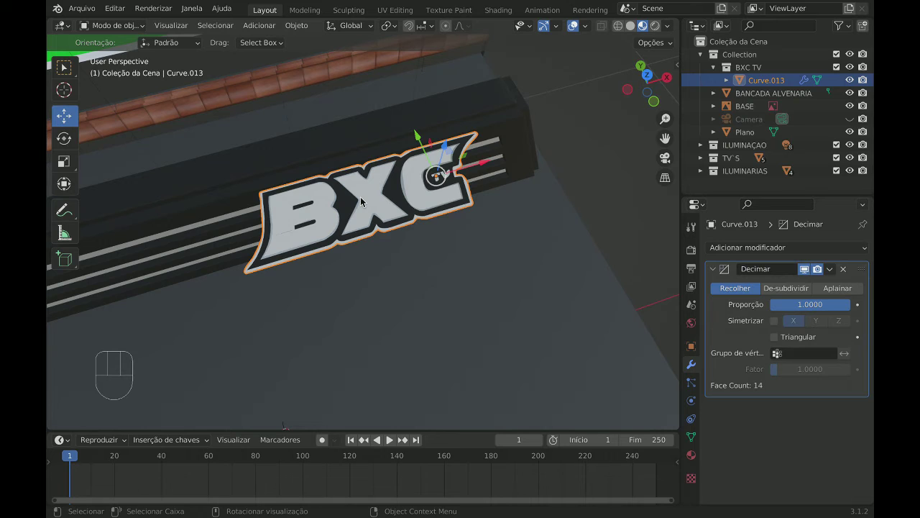